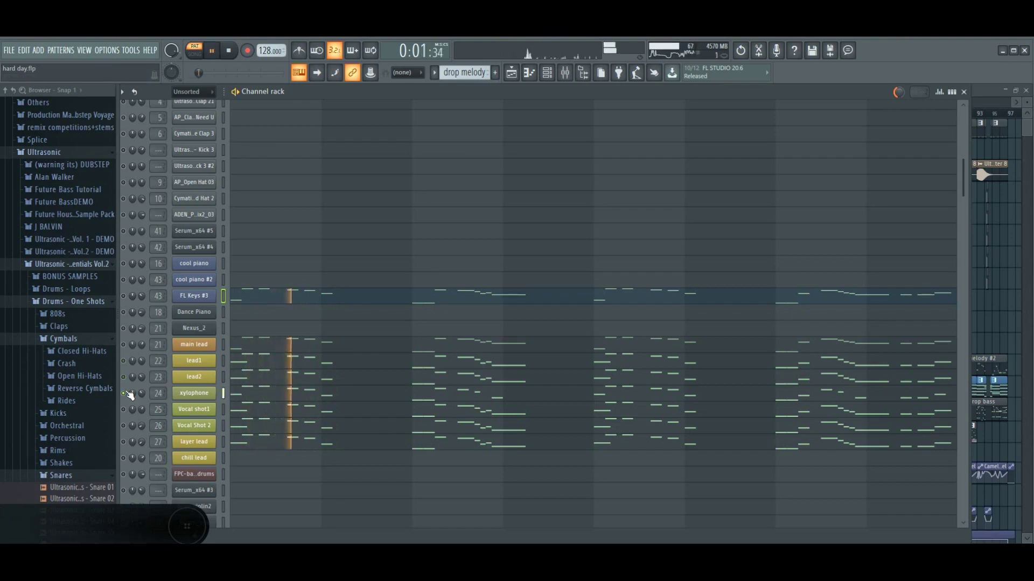
Stop playback of the lead patterns in the Channel rack
click(132, 413)
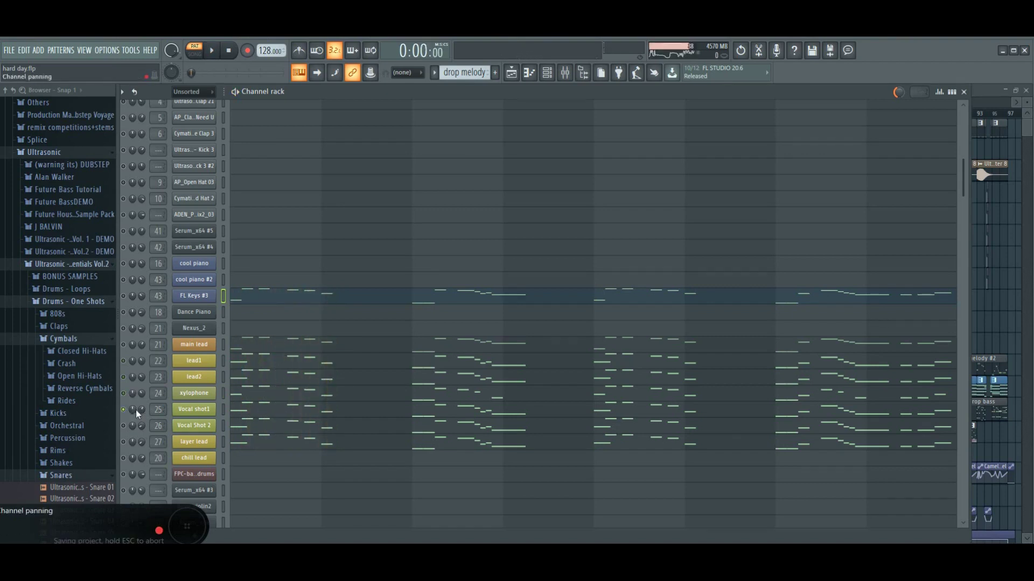
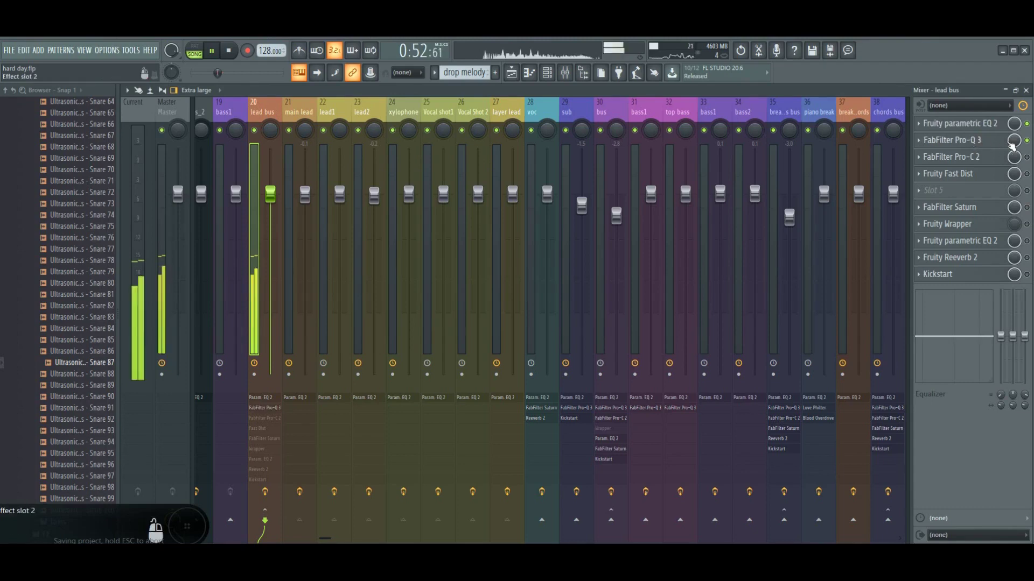
Bring up the FabFilter Pro-Q 3 equalizer from the lead bus effect slots
click(945, 59)
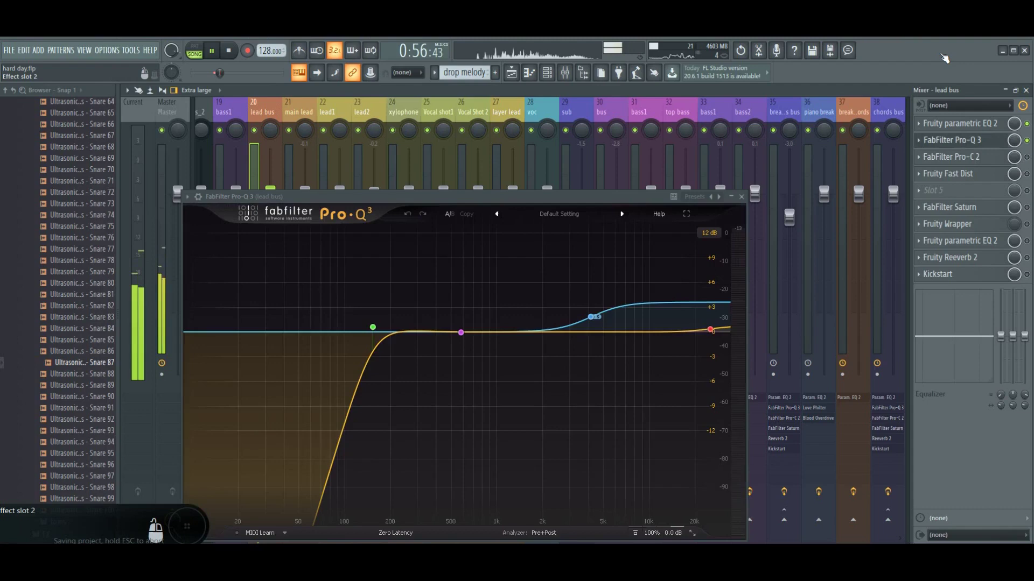
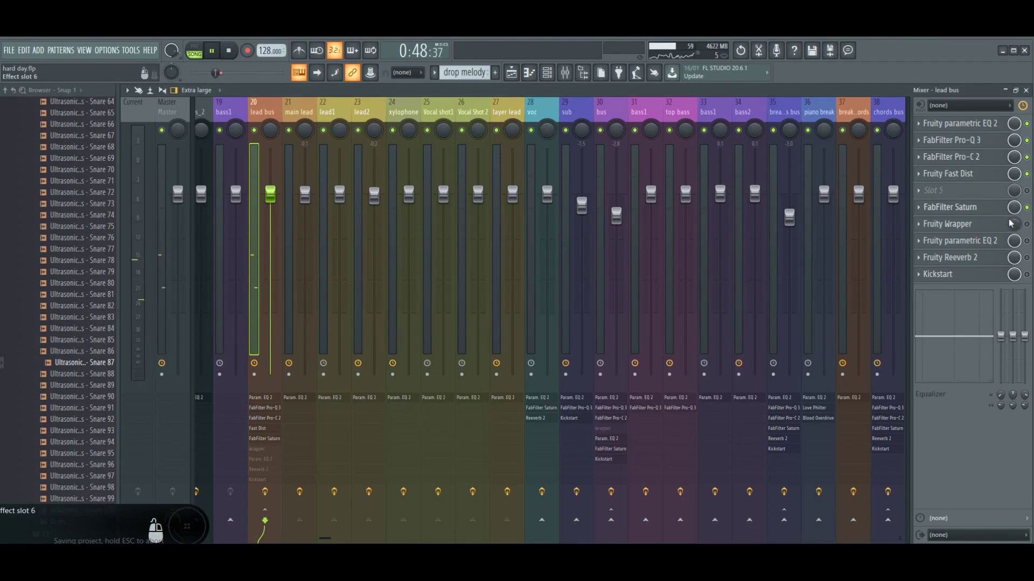
Show the second Fruity Parametric EQ 2 on the lead bus, then move on to the cool piano #2 chord notes
click(1016, 227)
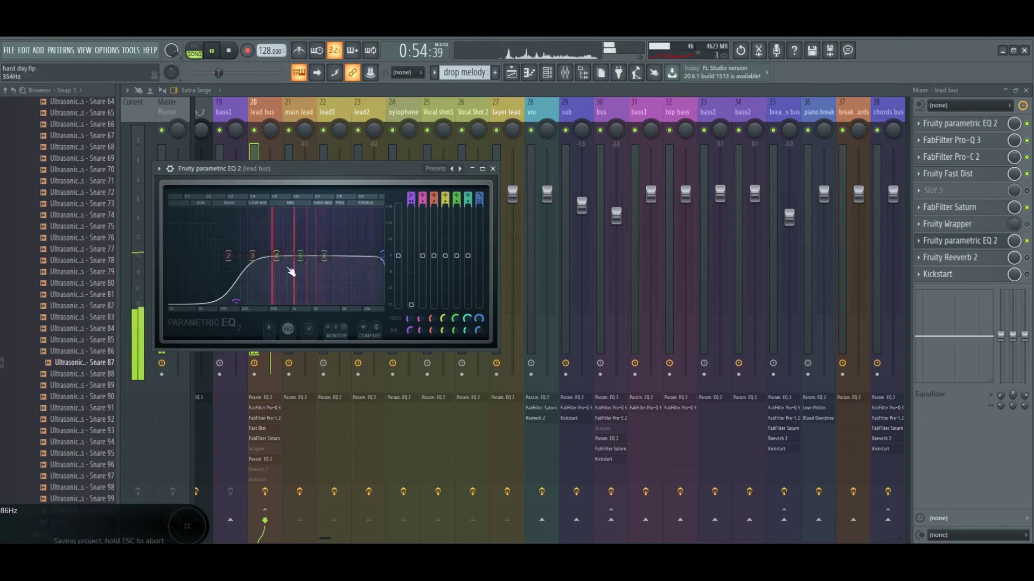
scroll(up, 3)
scroll(up, 3)
click(568, 242)
click(634, 243)
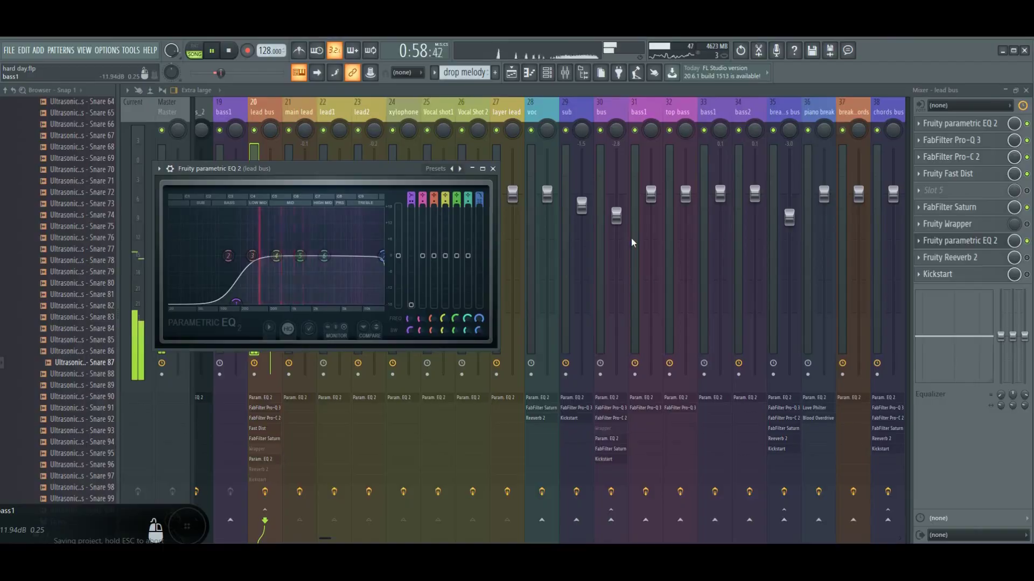
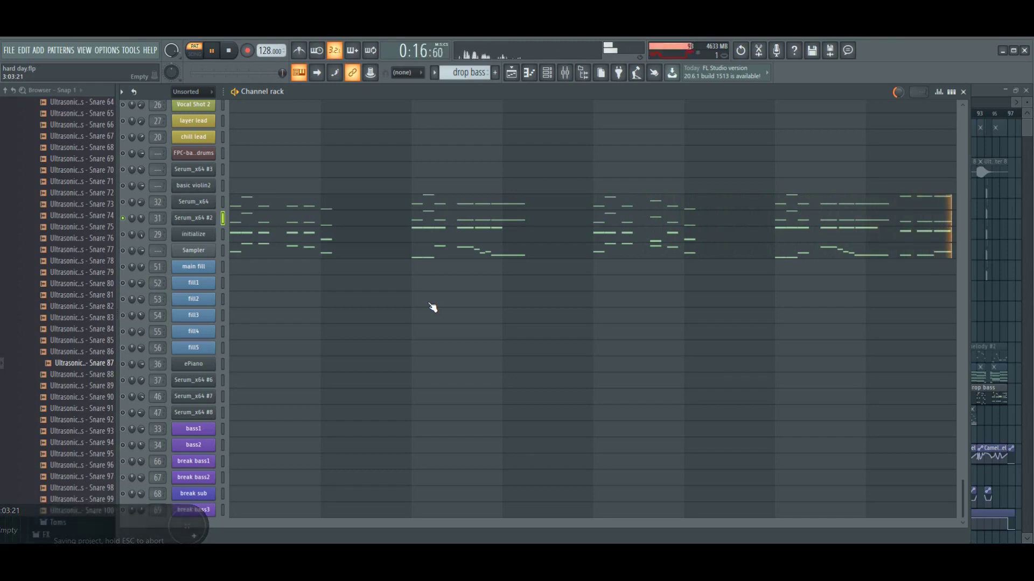
Select the Serum_x64 fill channel and return to the channel rack pattern overview
click(126, 206)
drag(150, 280, 338, 224)
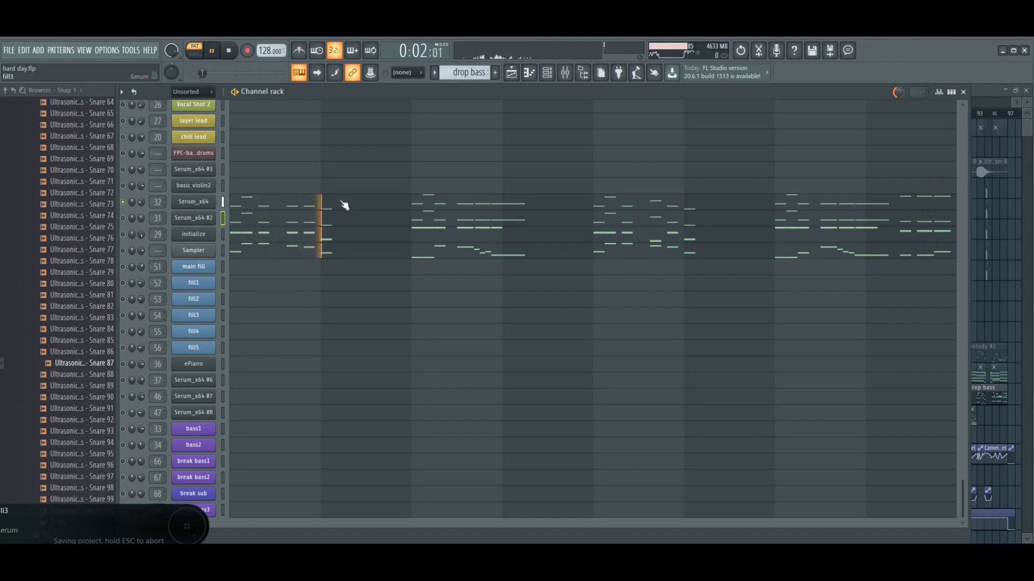
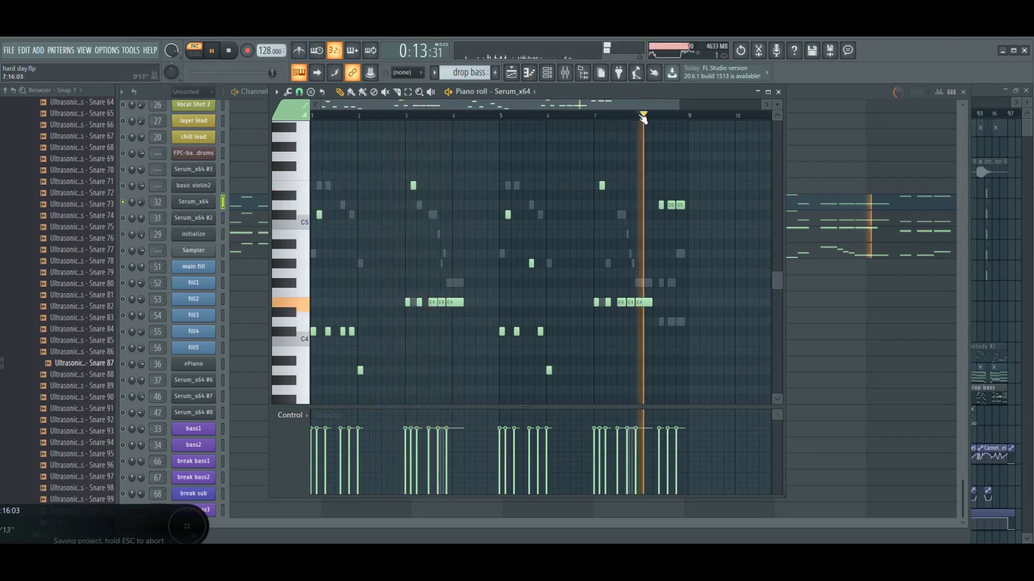
Show the initialize channel's chord notes in the piano roll
click(287, 242)
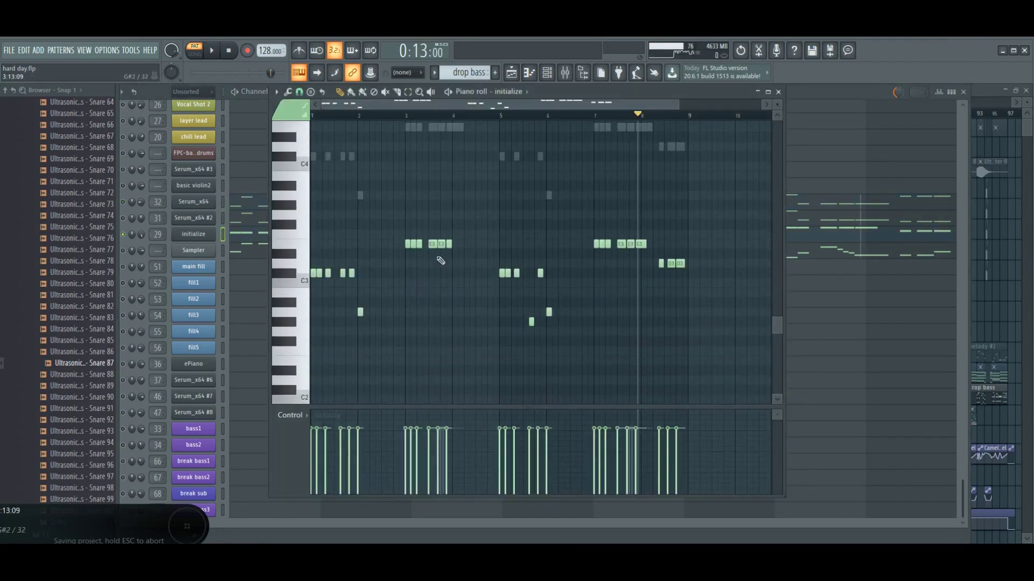
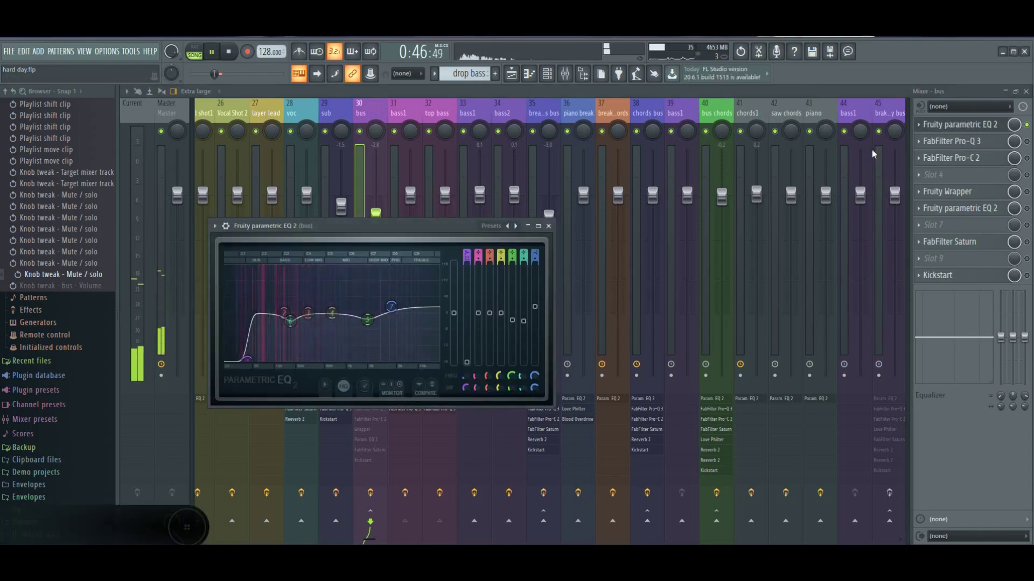
Close the bus track's Parametric EQ 2 and bring up its FabFilter Pro-C 2 compressor
click(874, 153)
double_click(244, 359)
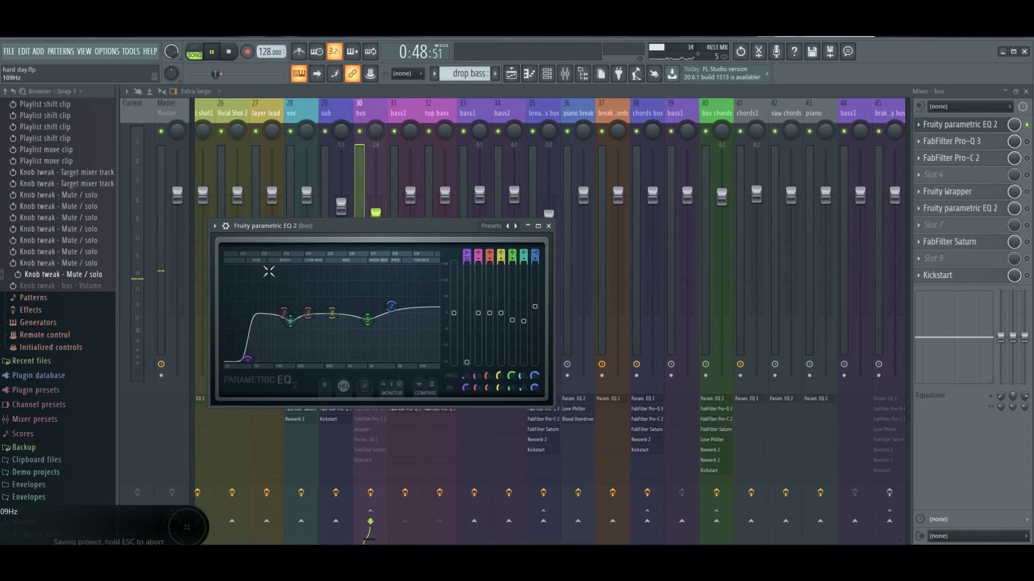
click(545, 220)
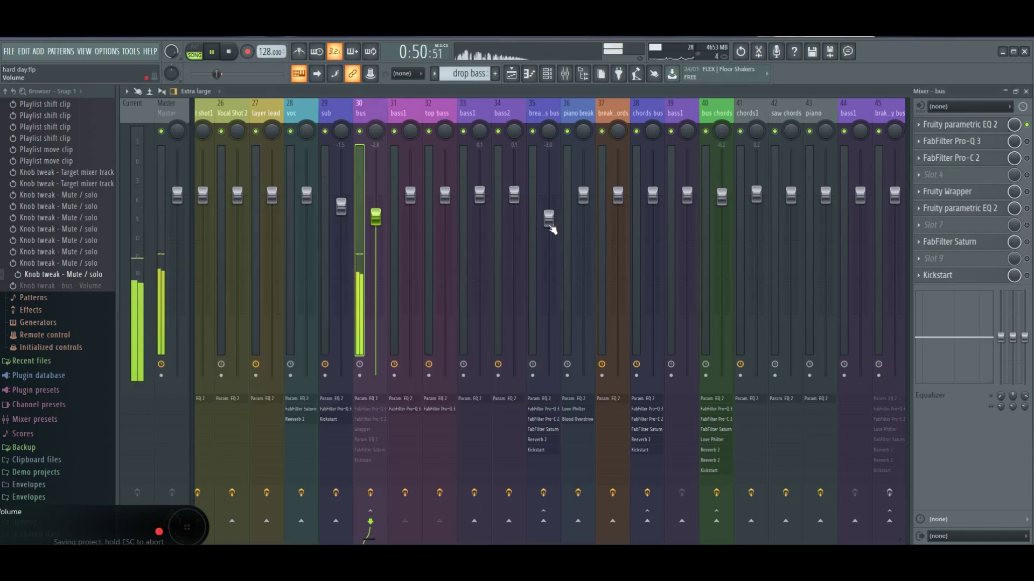
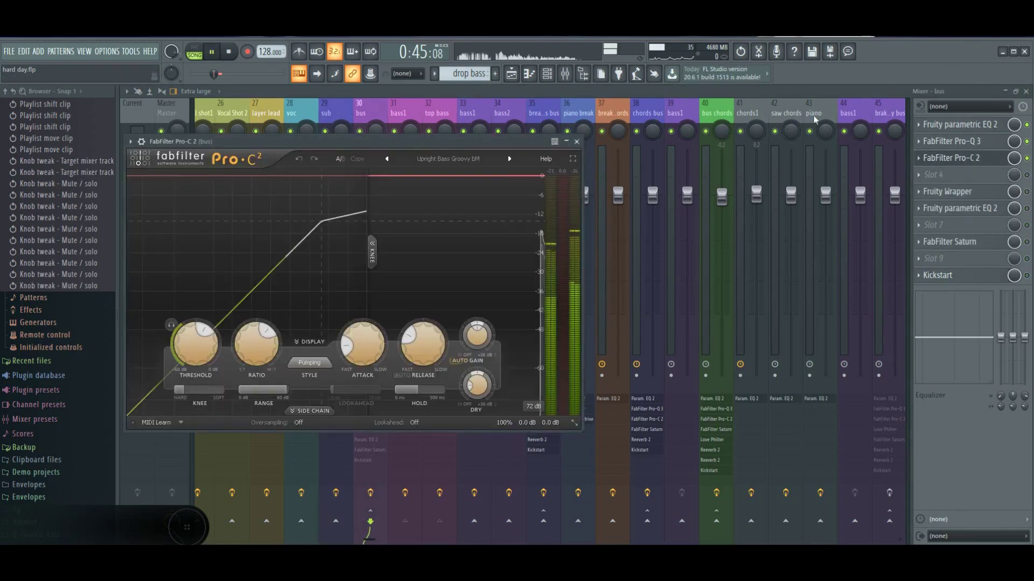
drag(636, 156, 577, 143)
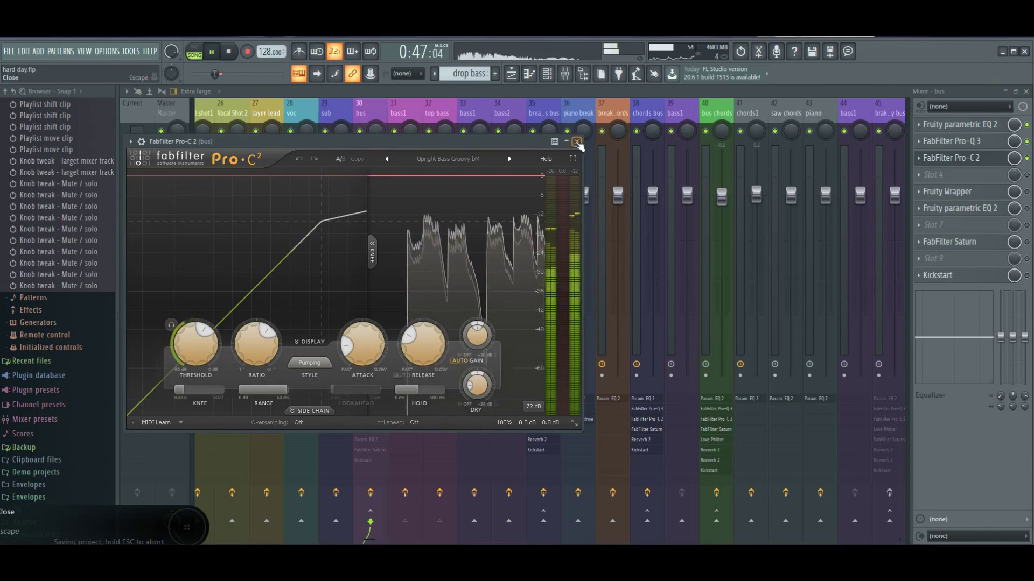
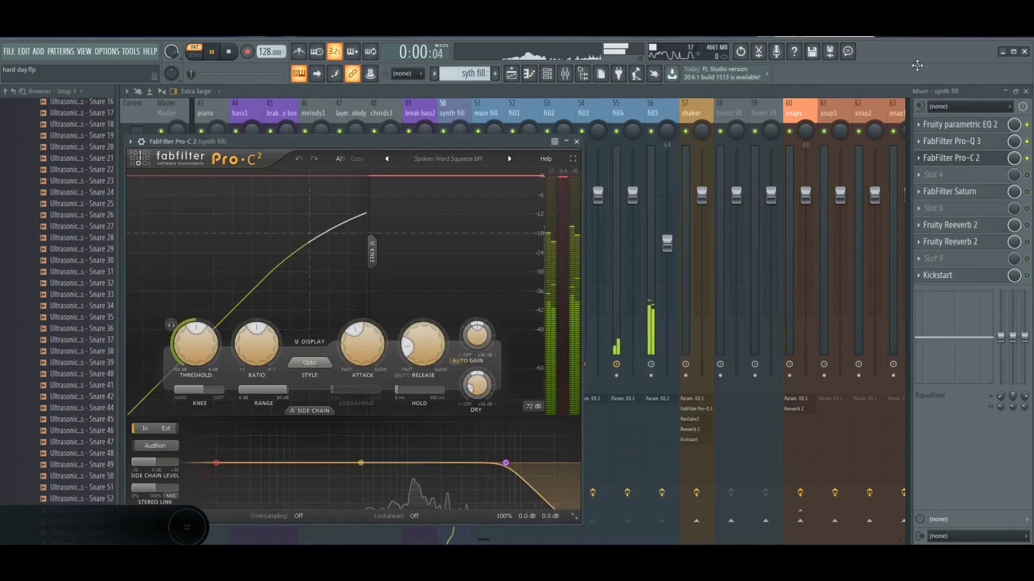
Close the synth fill track's Pro-C 2, leaving its full effect chain in the mixer
click(574, 145)
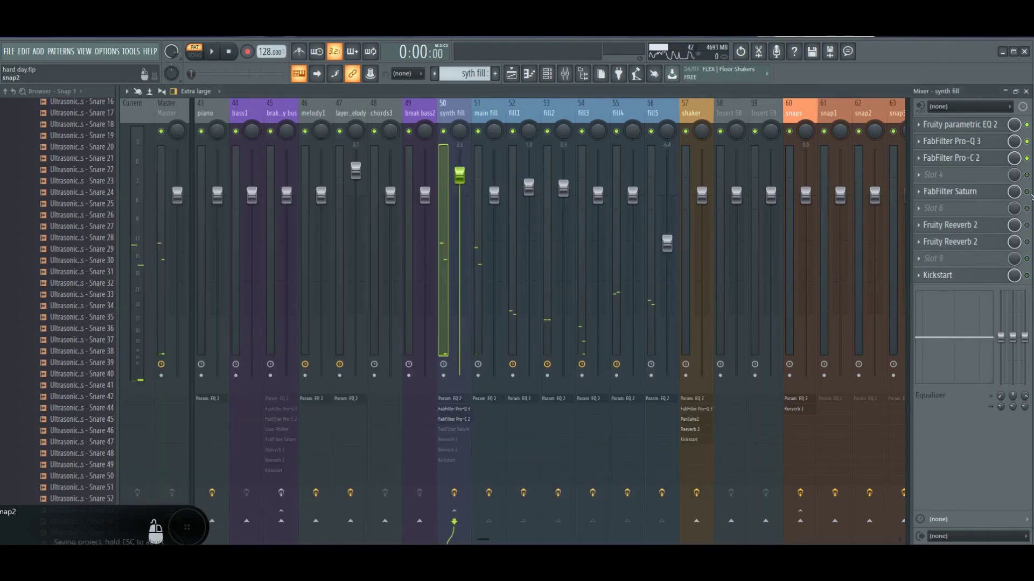